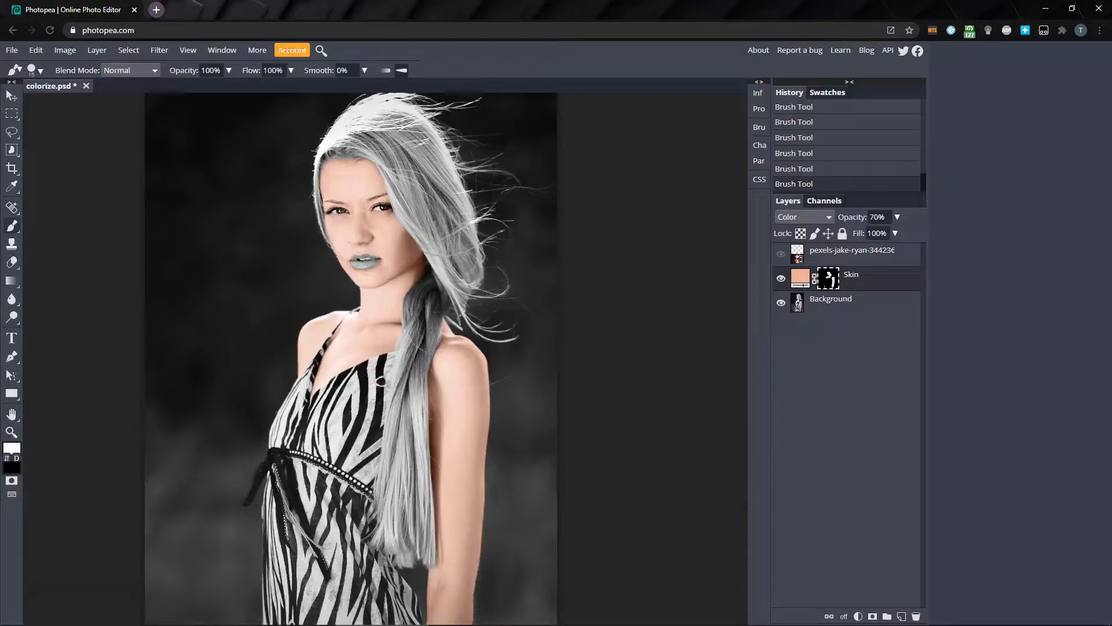
Lower the Skin layer opacity to 70% with the opacity slider
{"action": "left_click", "coordinate": [895, 221]}
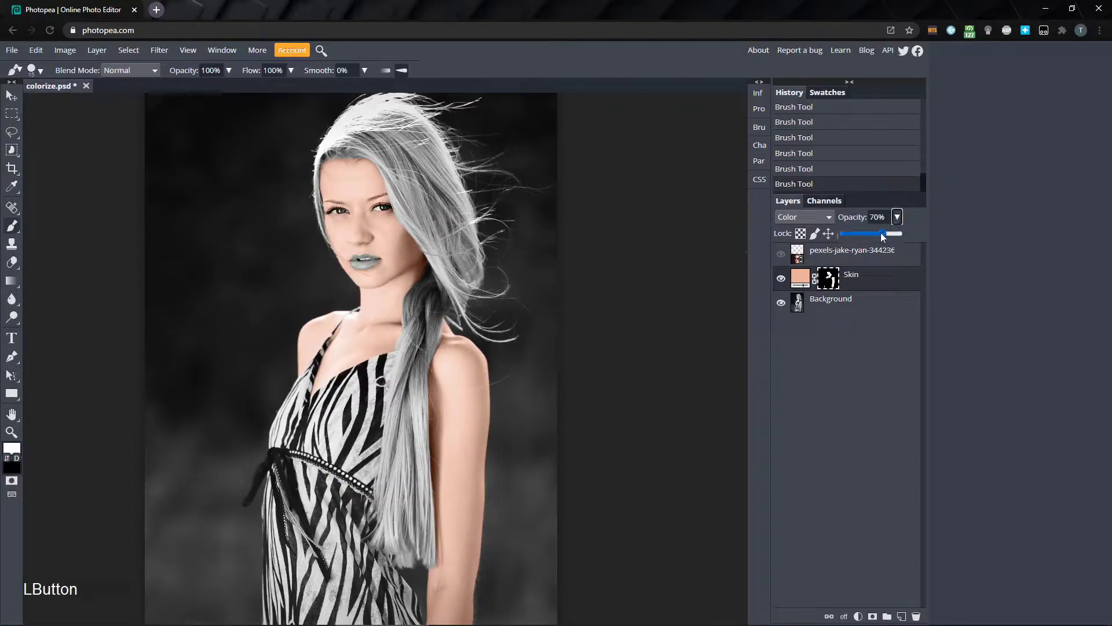
{"action": "left_click", "coordinate": [882, 234]}
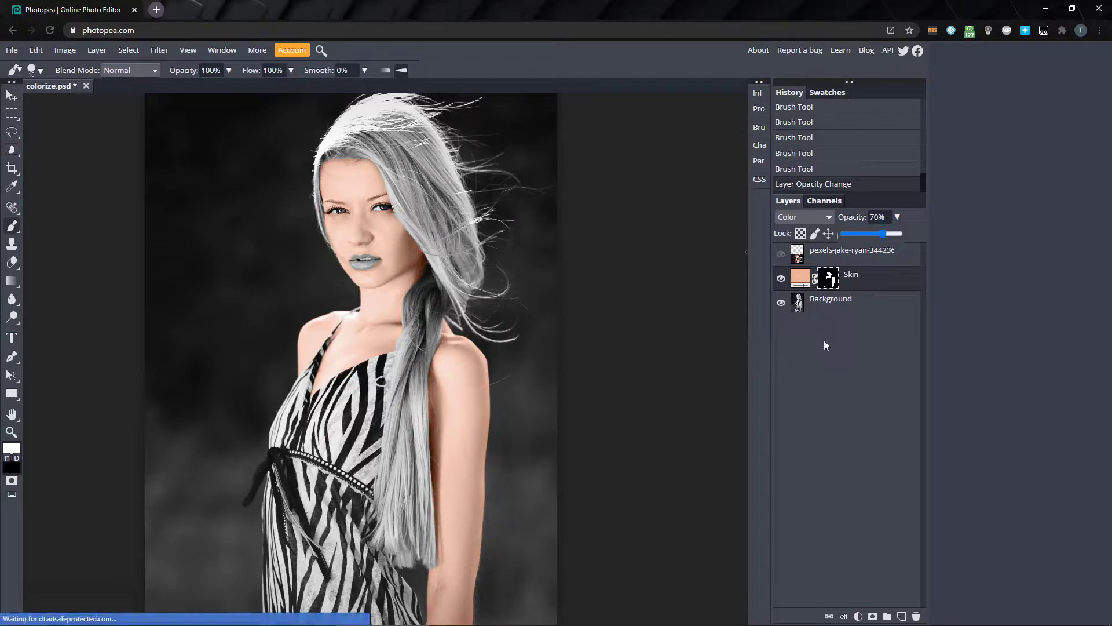
{"action": "left_click", "coordinate": [828, 347]}
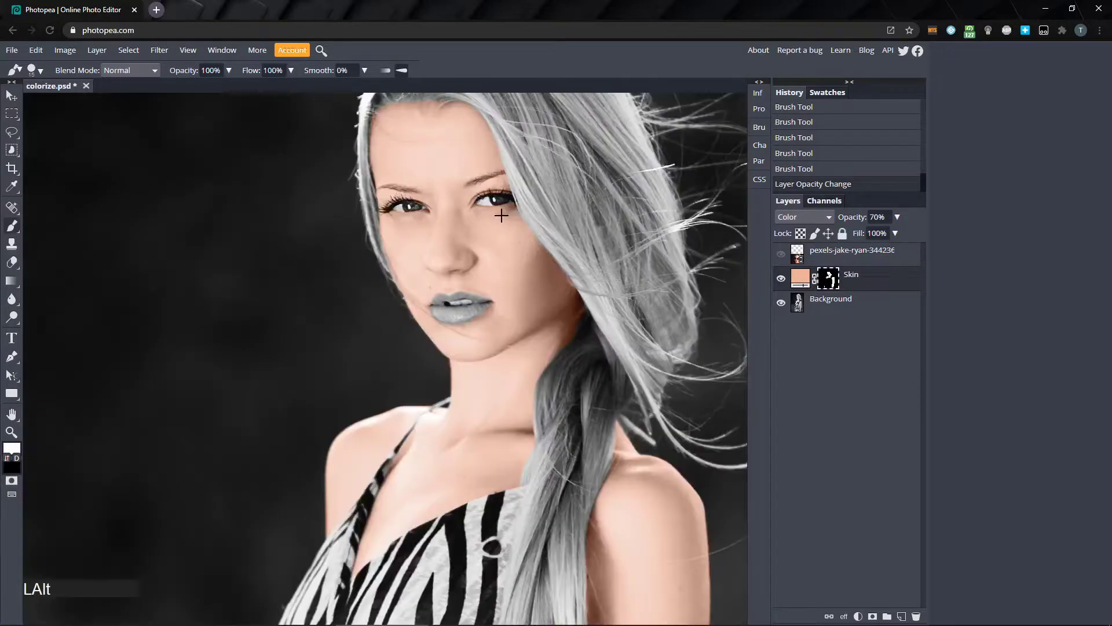
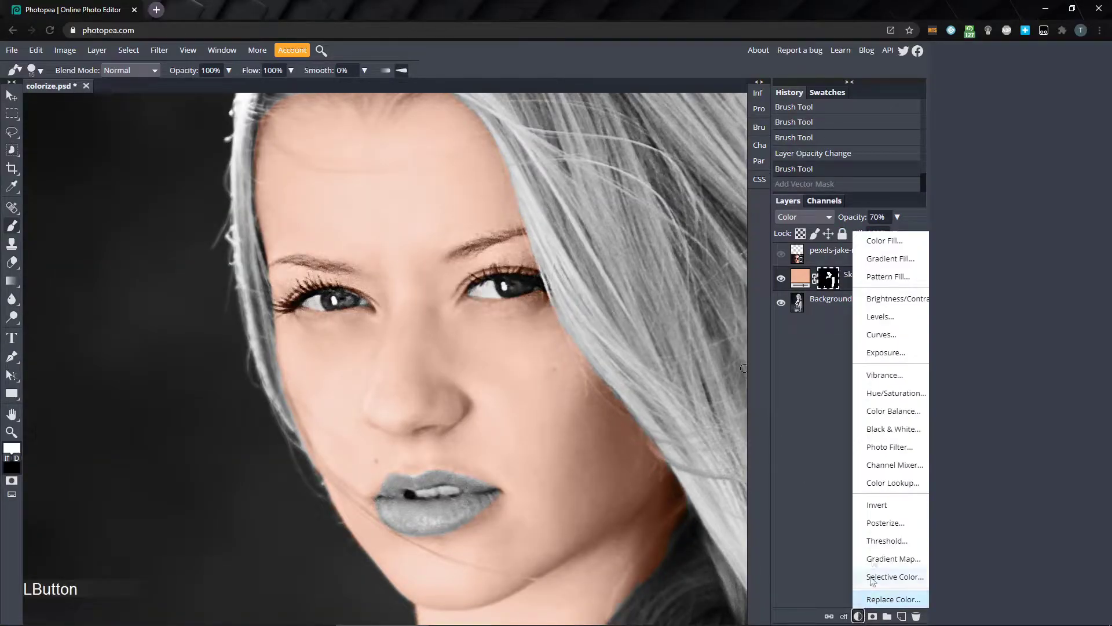
Add a red Color Fill layer and name it Eyes
{"action": "left_click", "coordinate": [887, 242]}
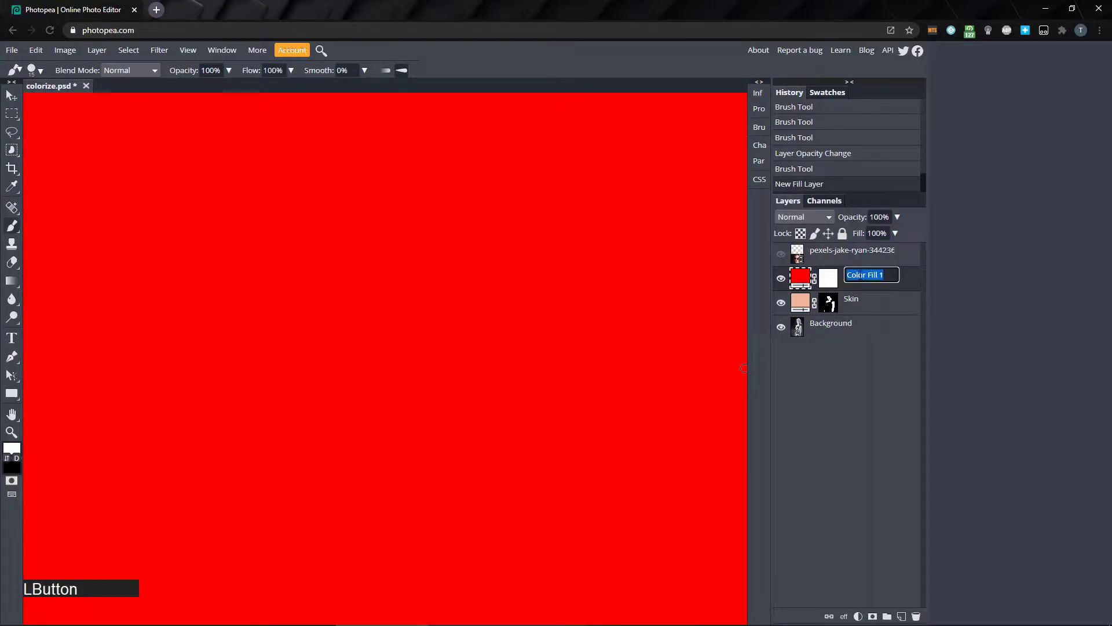
{"action": "key", "text": "Return"}
{"action": "key", "text": "KP_Enter"}
Invert the Eyes mask to hide the fill and set its blend mode to Color
{"action": "left_click", "coordinate": [834, 286]}
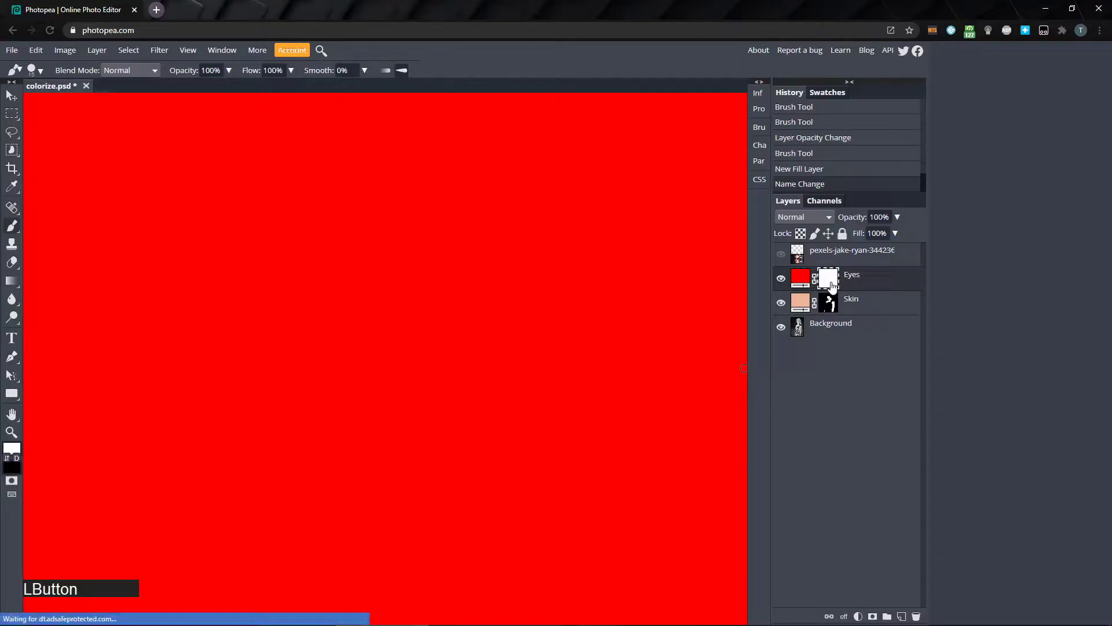
{"action": "key", "text": "ctrl+i"}
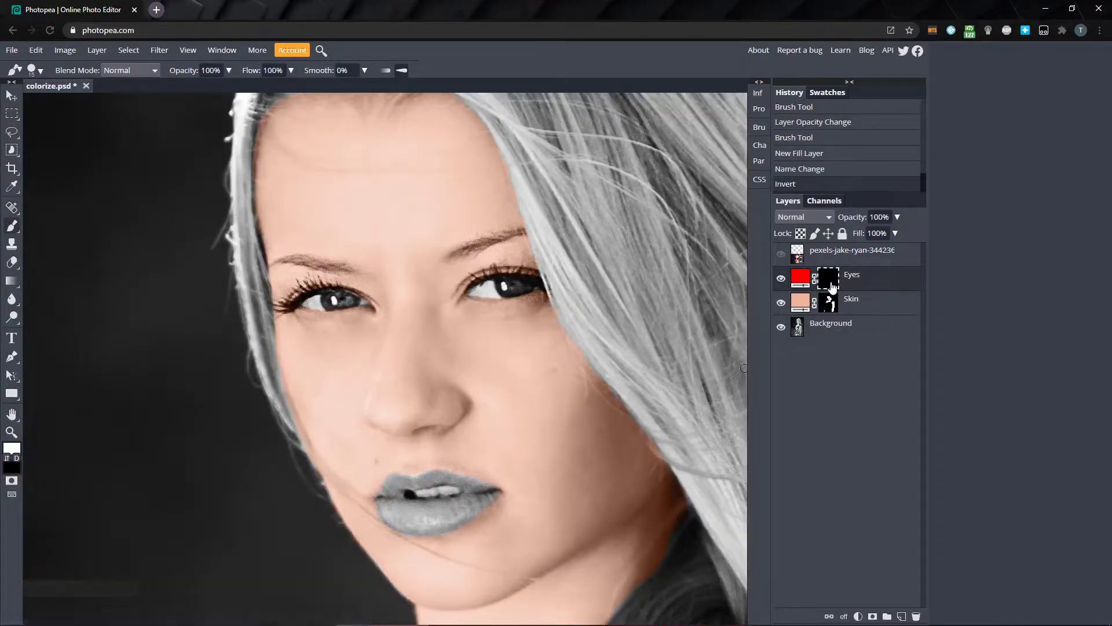
{"action": "left_click", "coordinate": [817, 212]}
{"action": "left_click", "coordinate": [792, 431]}
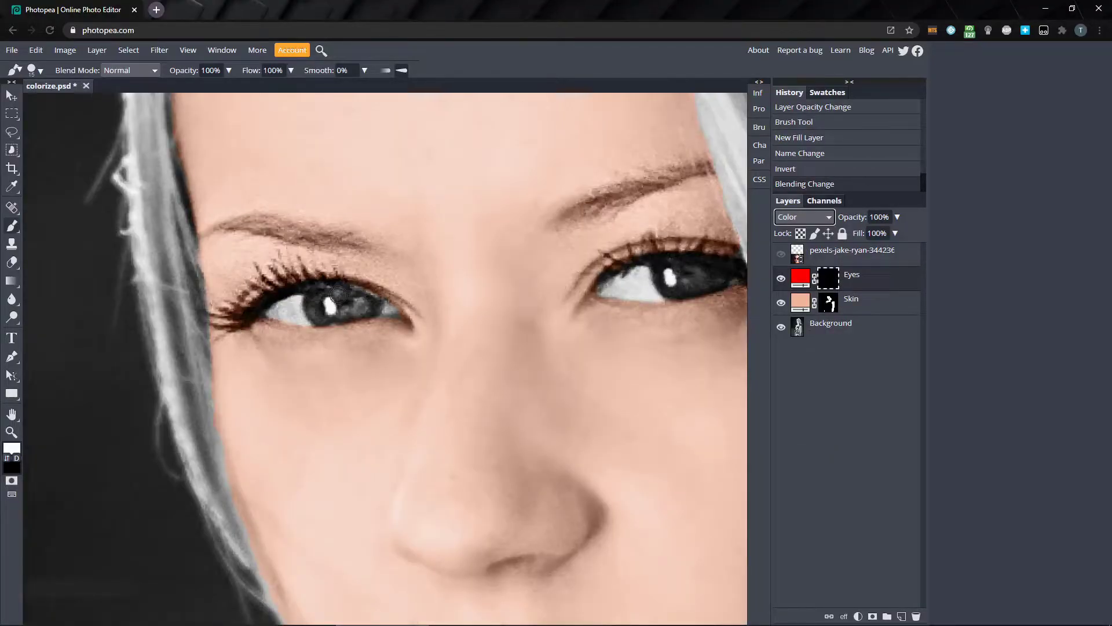
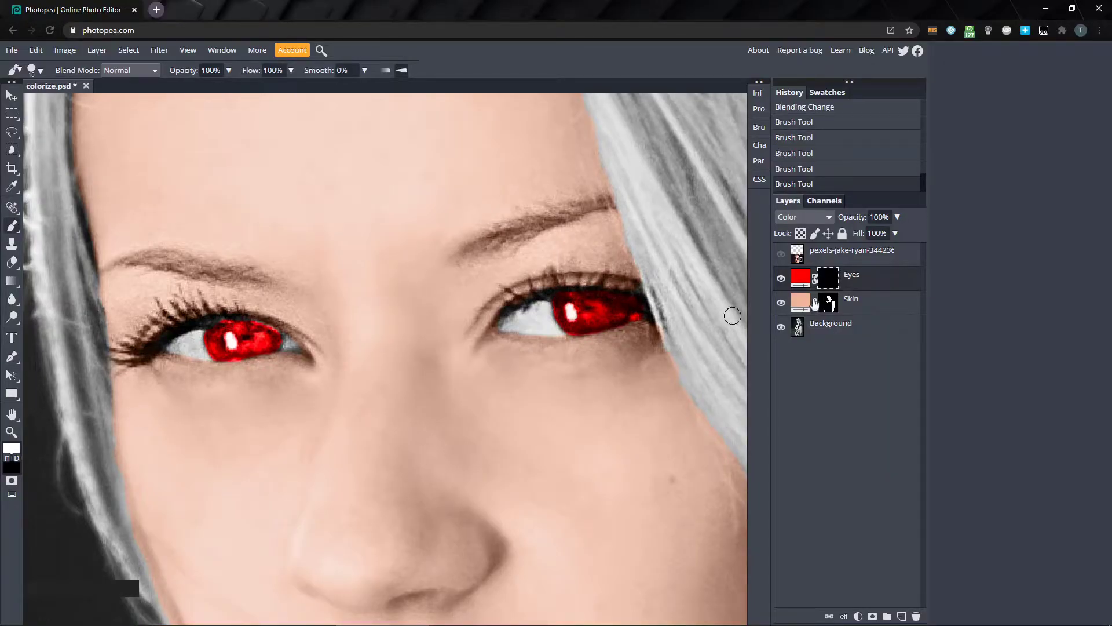
Bring up the Eyes layer's fill colour settings to change the red tint
{"action": "left_click", "coordinate": [807, 275]}
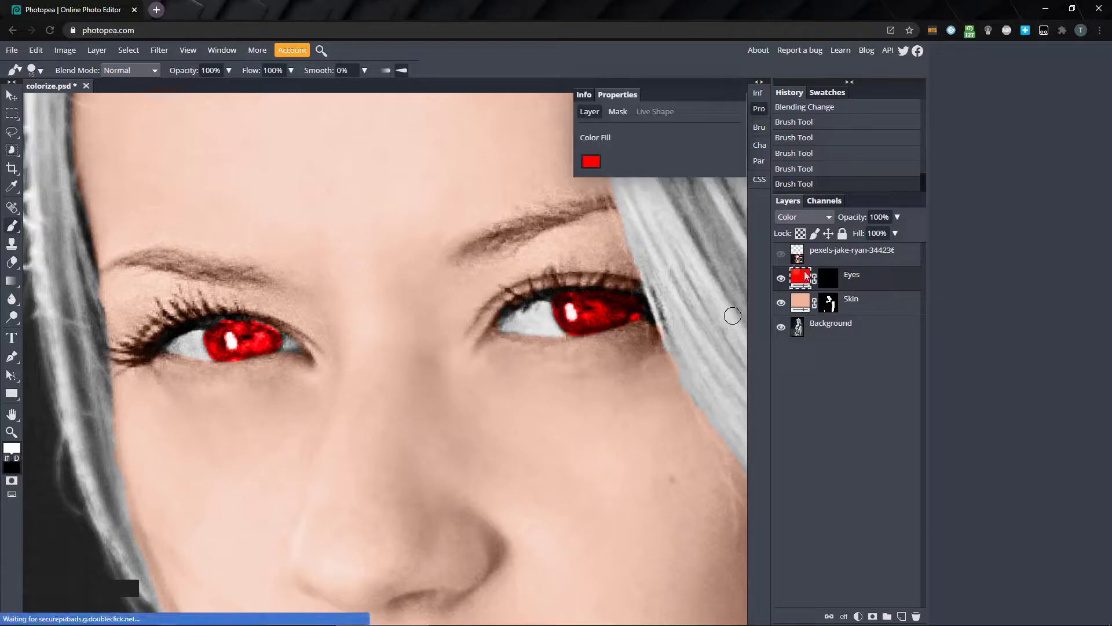
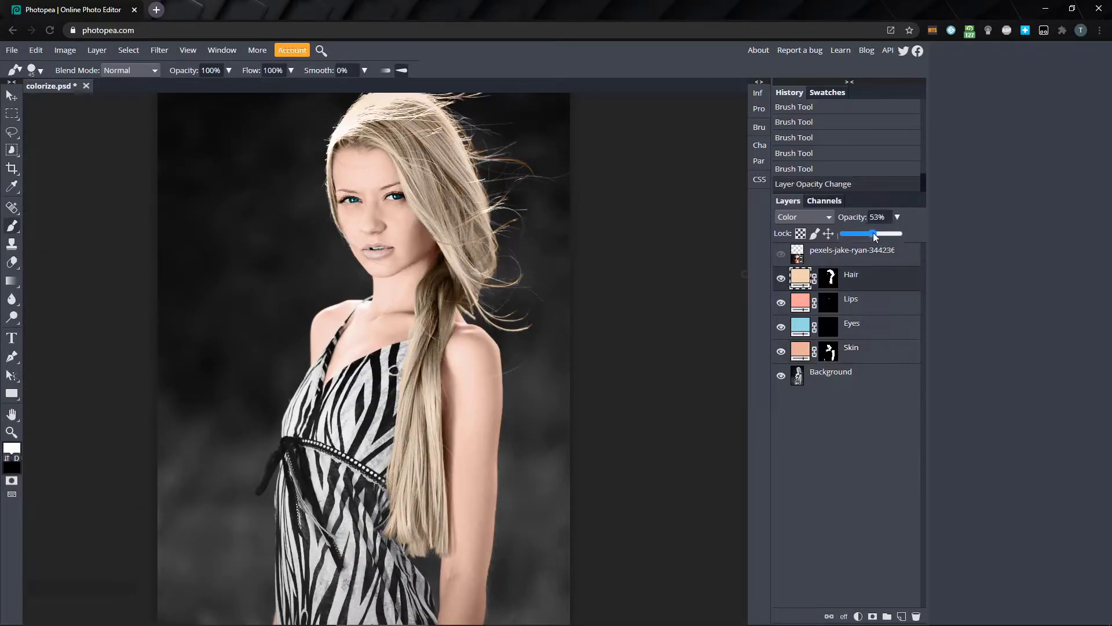
Finish the Hair opacity, add a Dress Color Fill layer and invert its mask
{"action": "left_click", "coordinate": [841, 419]}
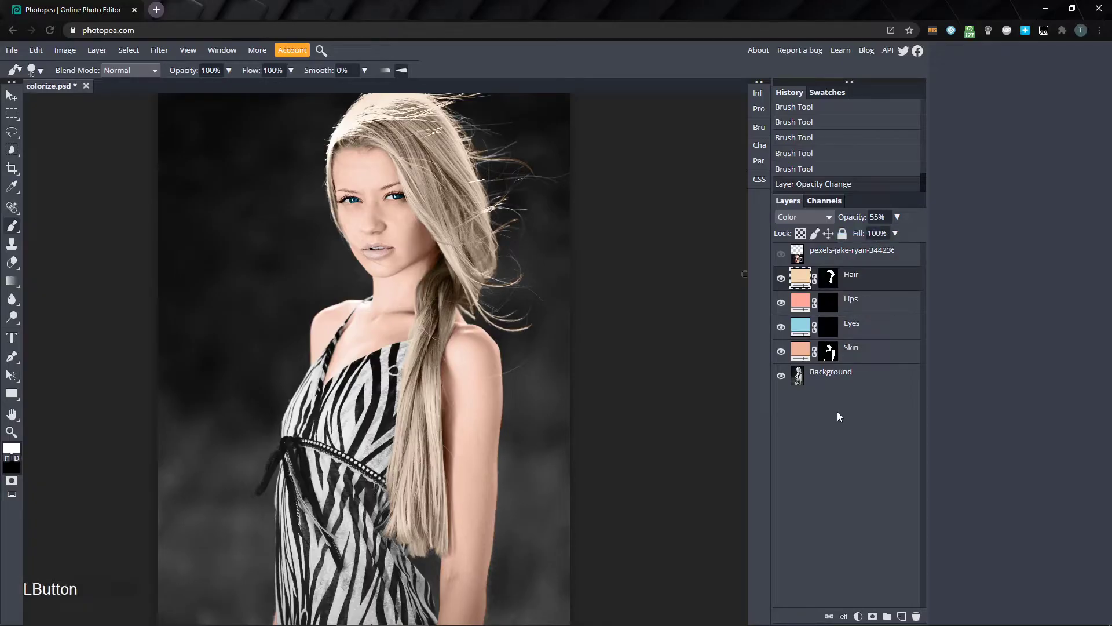
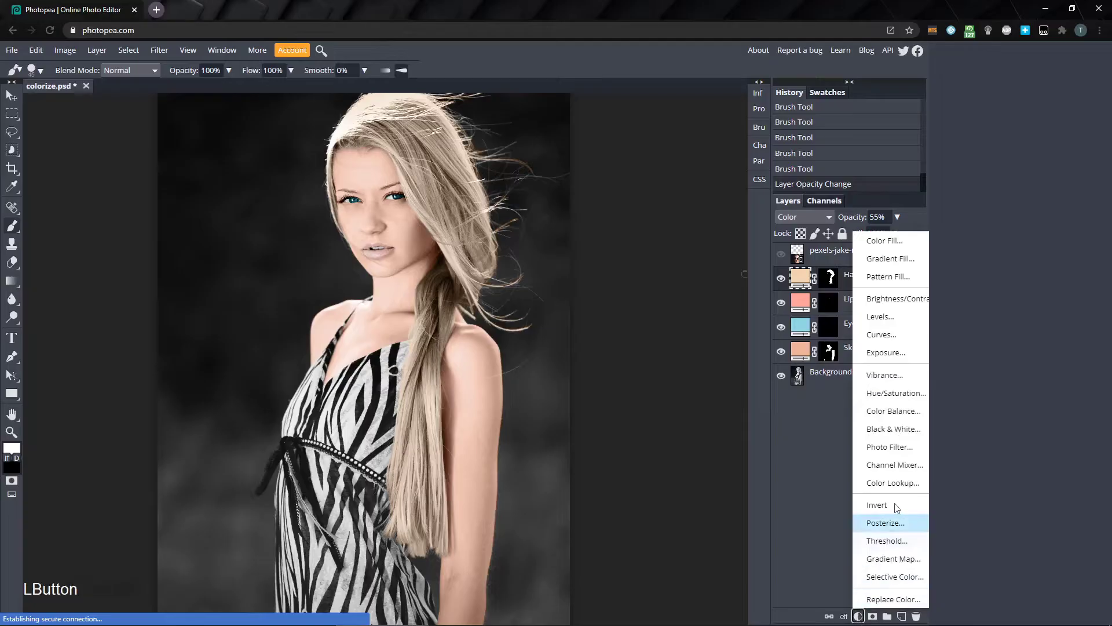
{"action": "left_click", "coordinate": [901, 245]}
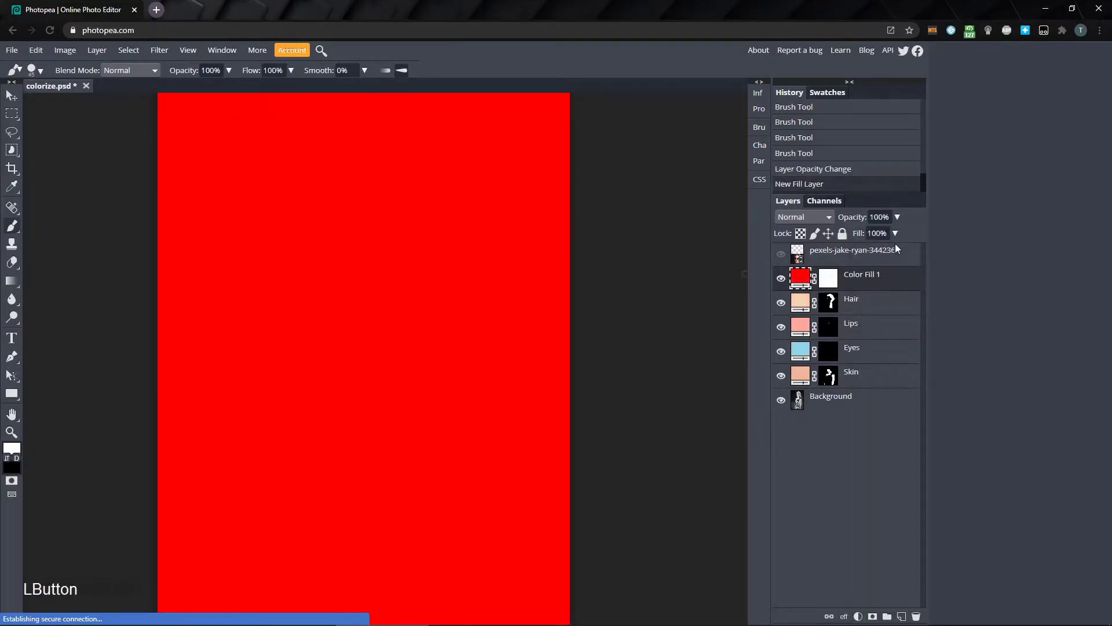
{"action": "left_click", "coordinate": [868, 278]}
{"action": "key", "text": "Return"}
{"action": "left_click", "coordinate": [837, 280]}
{"action": "key", "text": "ctrl+i"}
Set the Dress layer to Soft Light blending at 70% opacity
{"action": "left_click", "coordinate": [825, 217]}
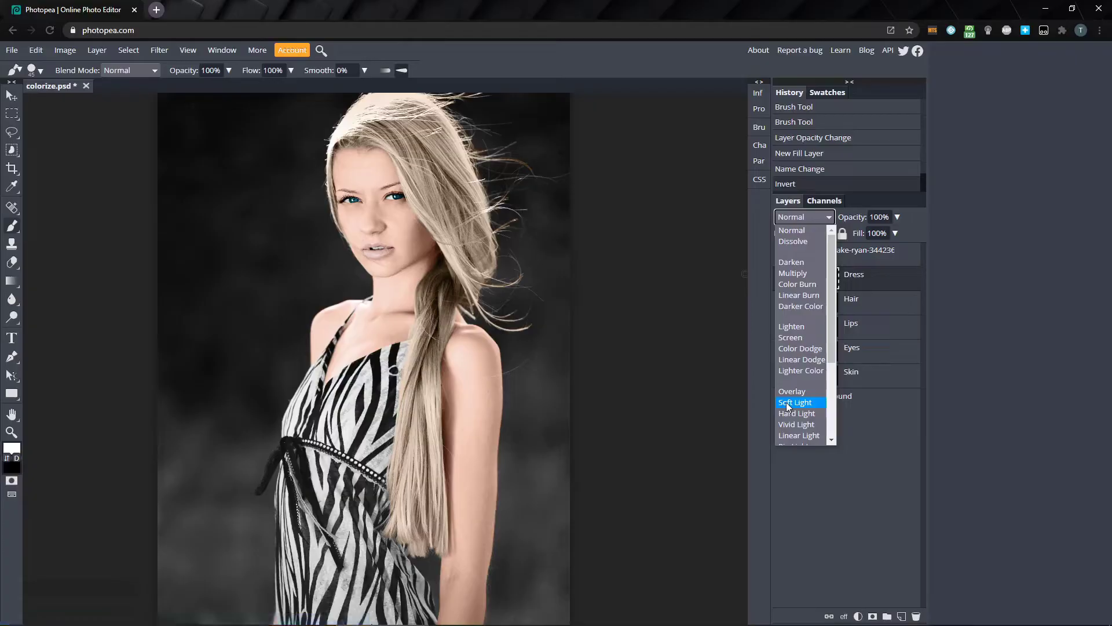
{"action": "left_click", "coordinate": [792, 403]}
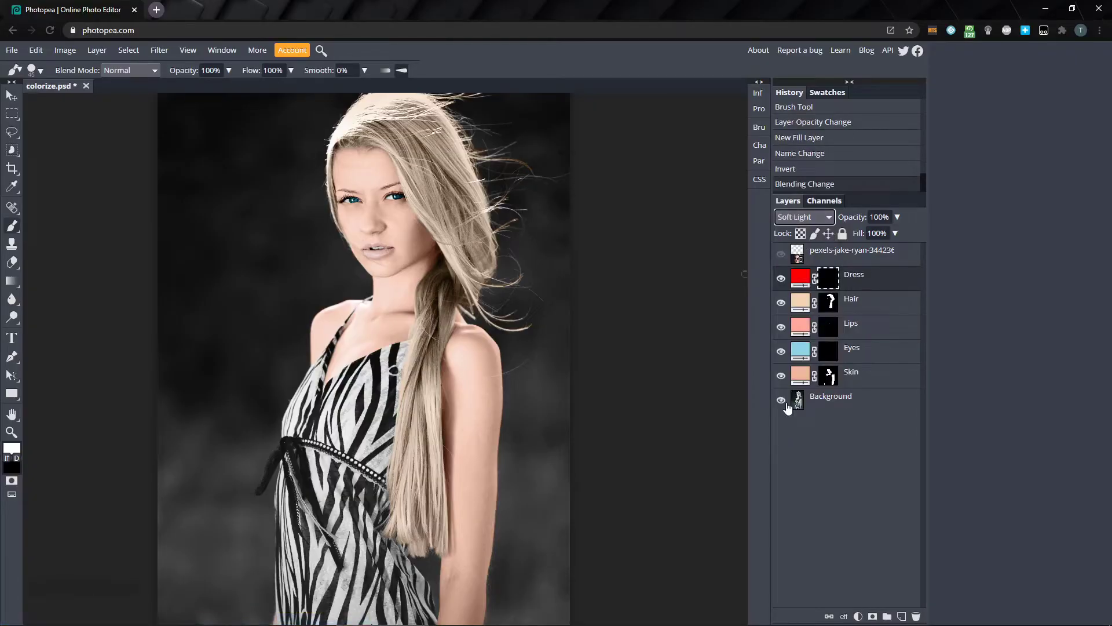
{"action": "left_click", "coordinate": [896, 219]}
{"action": "left_click", "coordinate": [797, 460]}
Change the Dress fill colour from red to blue in the colour picker
{"action": "left_click", "coordinate": [808, 279]}
{"action": "left_click", "coordinate": [590, 165]}
{"action": "left_click", "coordinate": [255, 227]}
{"action": "left_click", "coordinate": [191, 181]}
{"action": "left_click", "coordinate": [297, 289]}
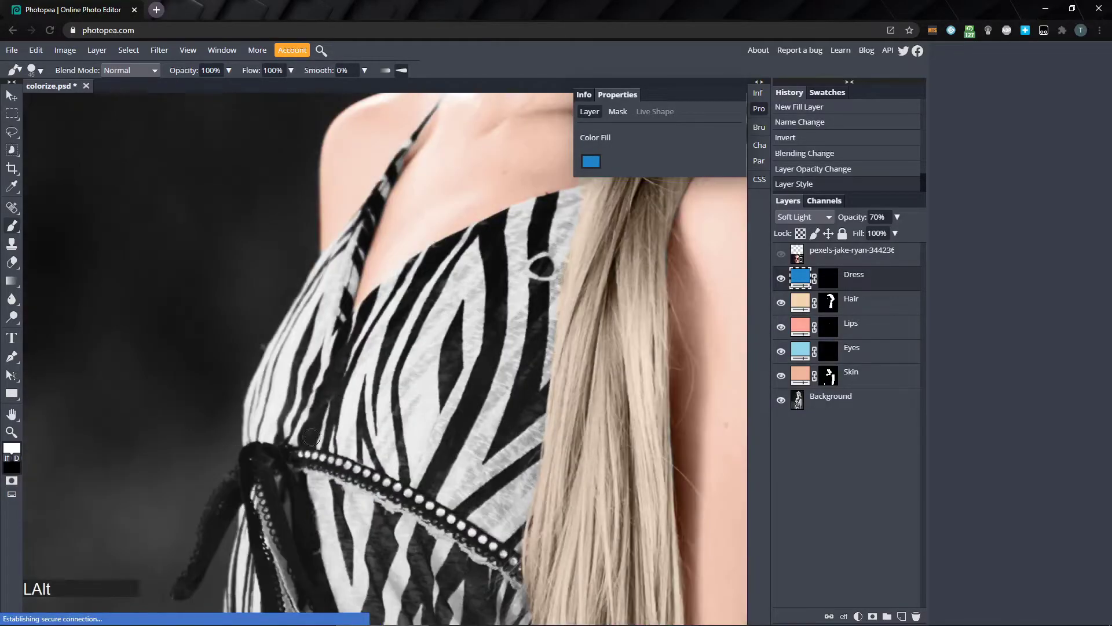
Paint the Dress mask white over the dress, then lower its opacity toward 41%
{"action": "left_click", "coordinate": [832, 289]}
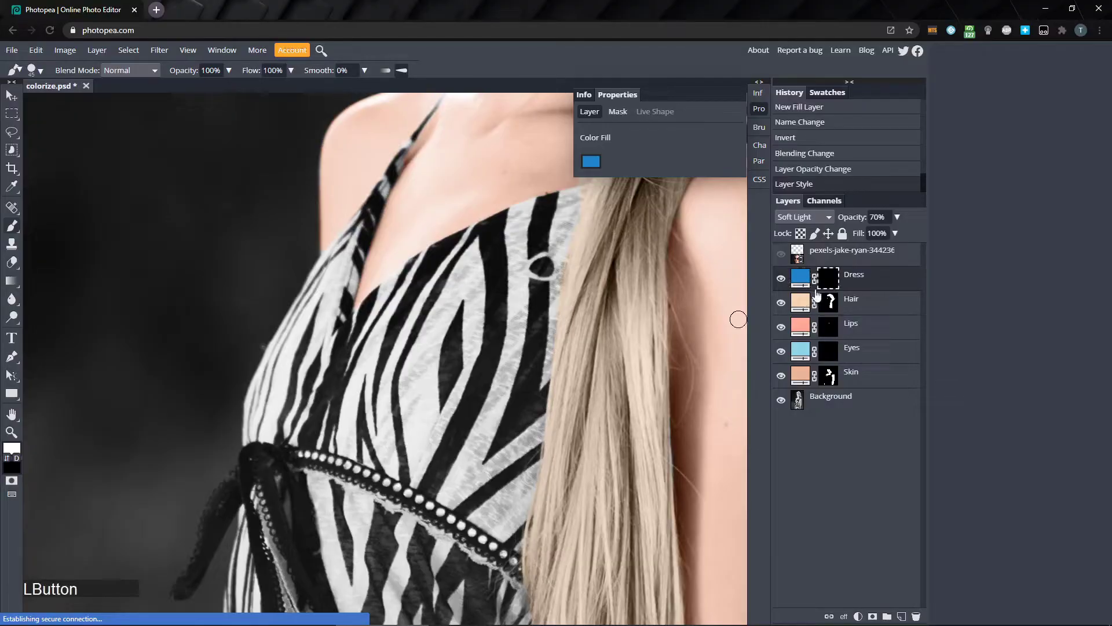
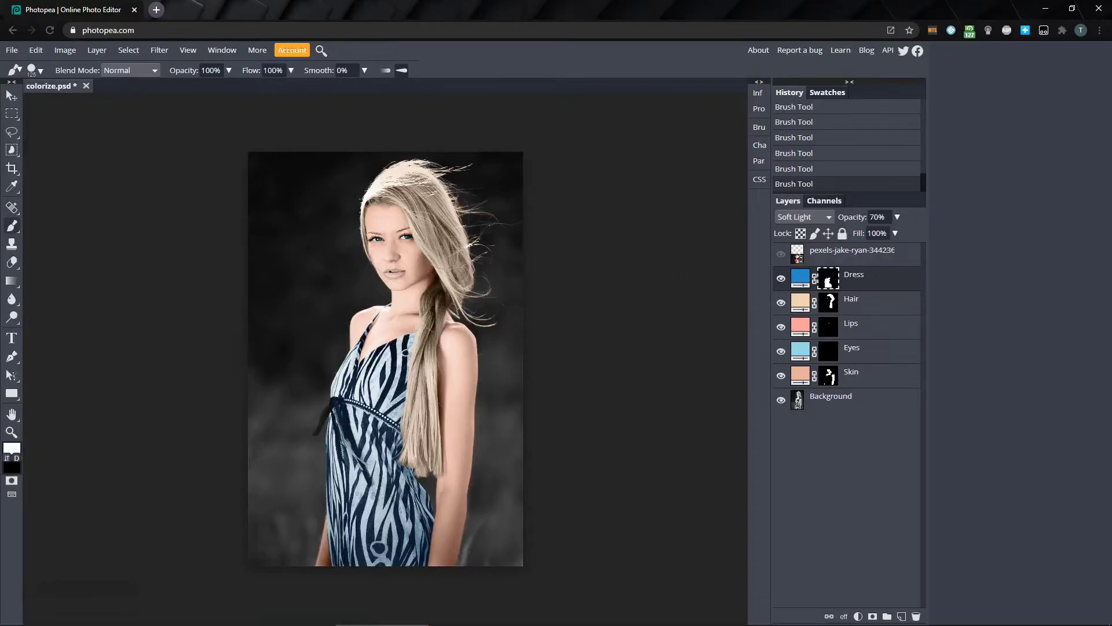
{"action": "left_click", "coordinate": [901, 221]}
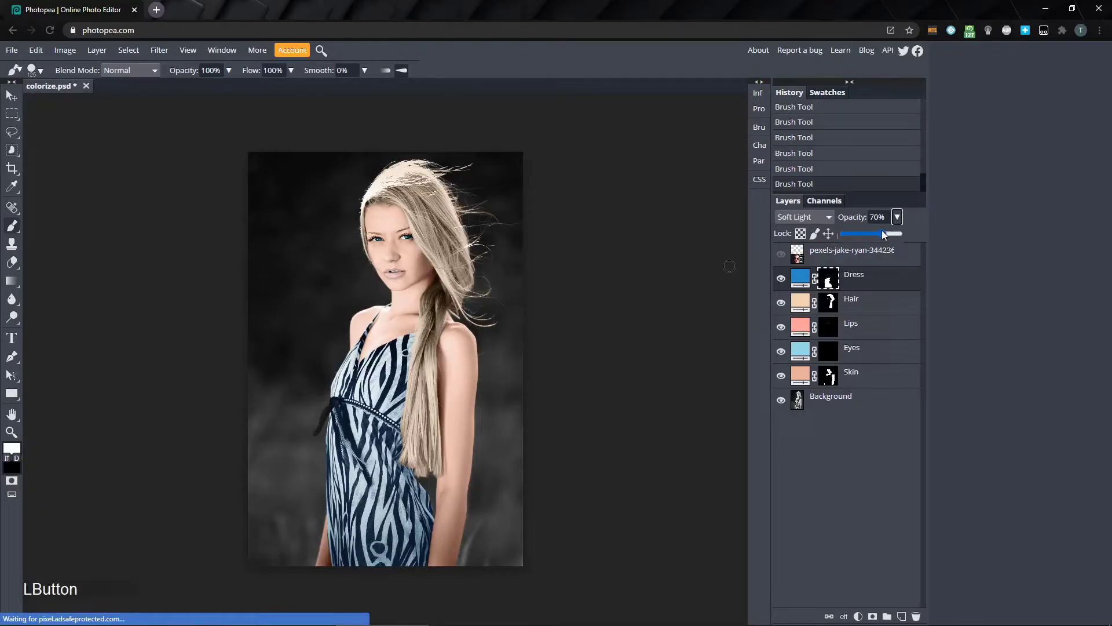
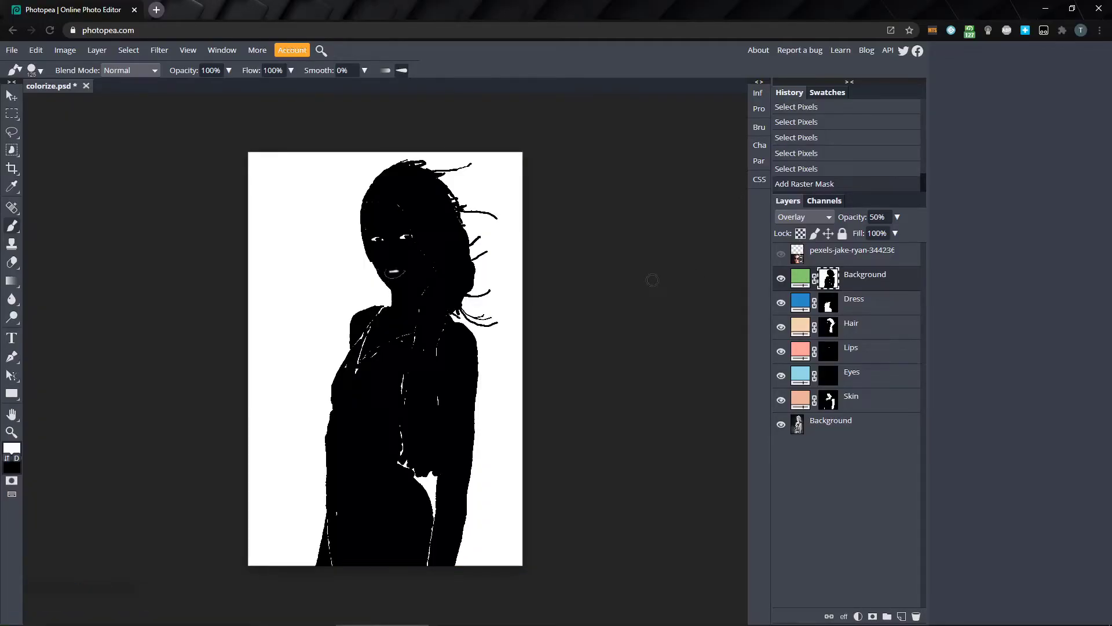
Switch the brush colour to black for filling specks in the silhouette
{"action": "key", "text": "x"}
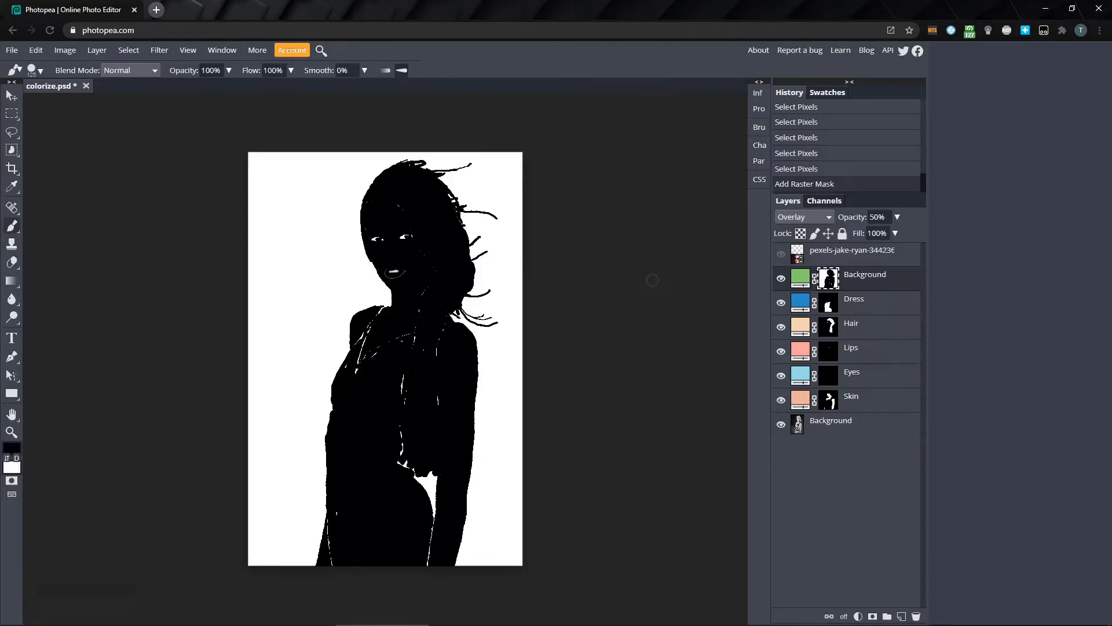
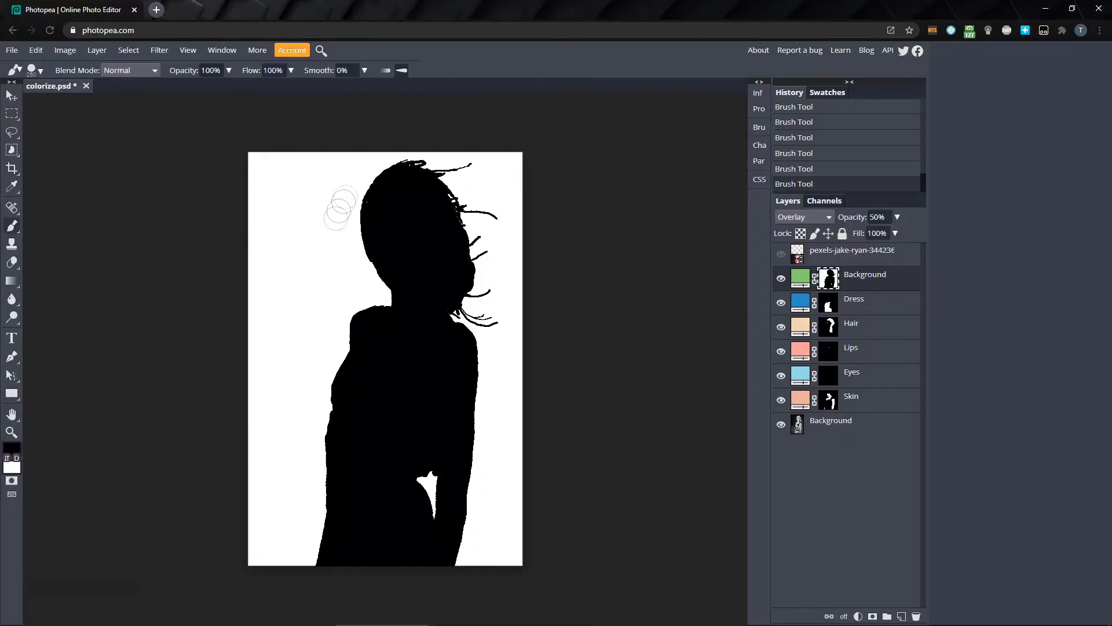
{"action": "left_click", "coordinate": [833, 285]}
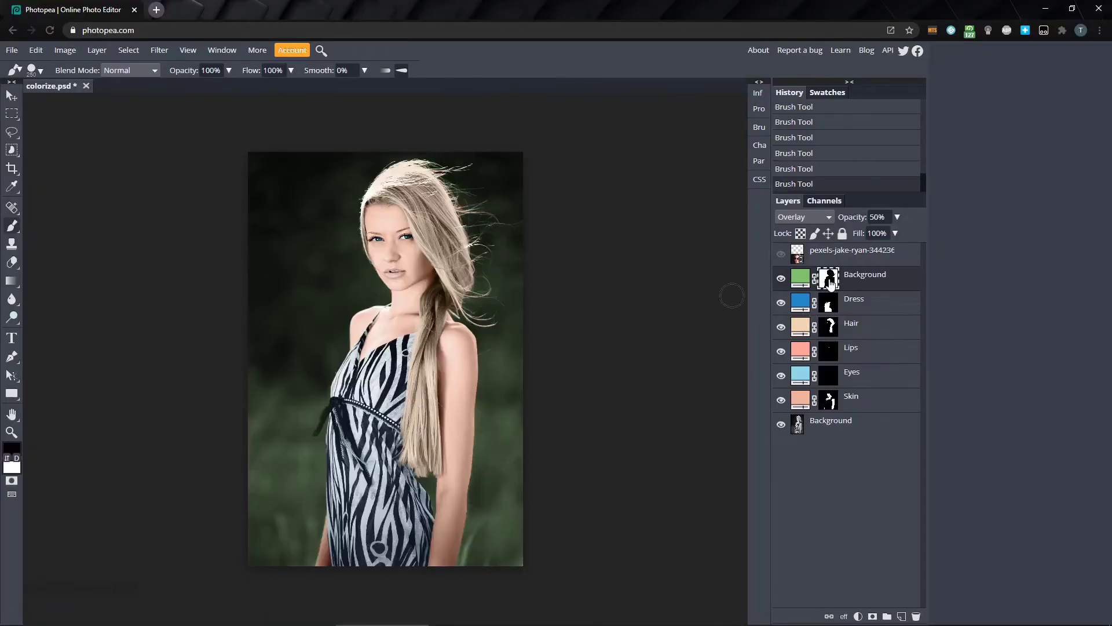
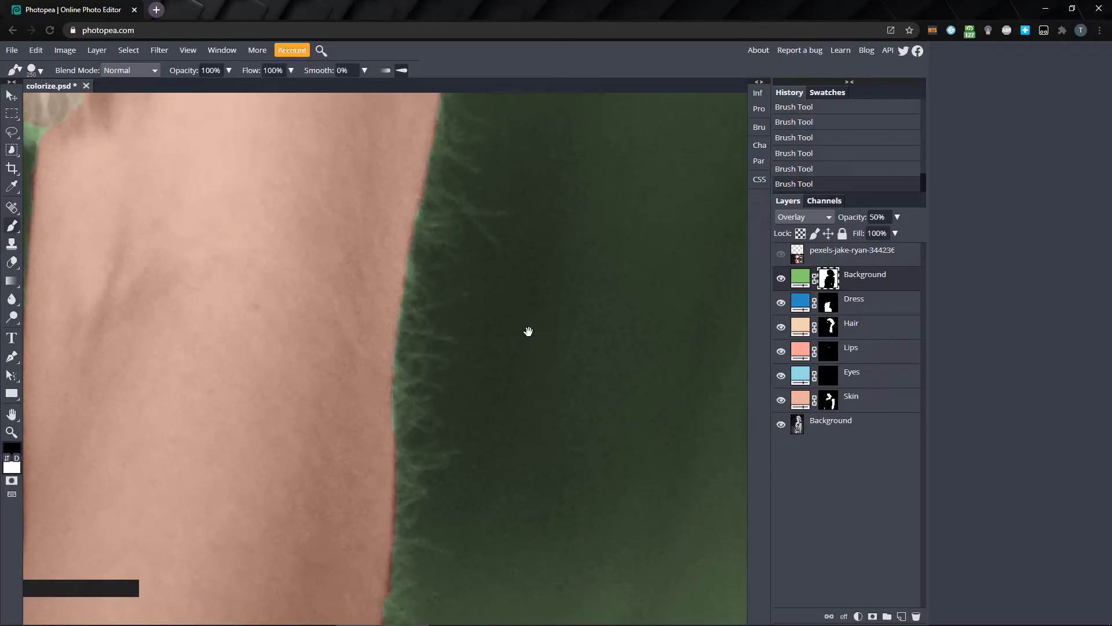
{"action": "key", "text": "space"}
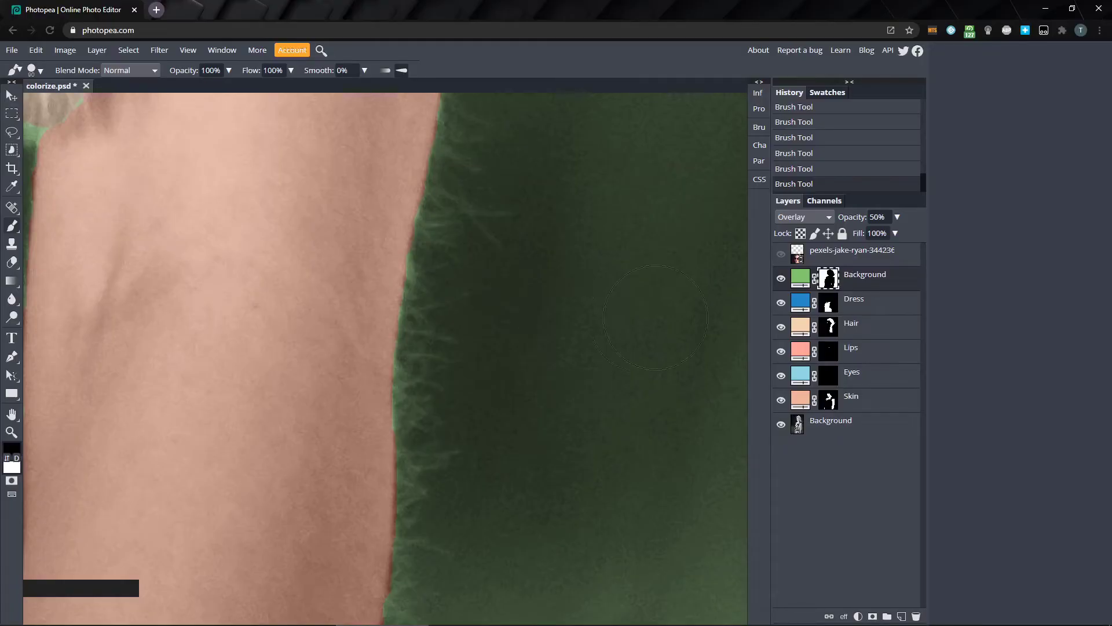
Show the Background mask's Properties and start raising its Feather toward 7.40 px
{"action": "left_click", "coordinate": [831, 282]}
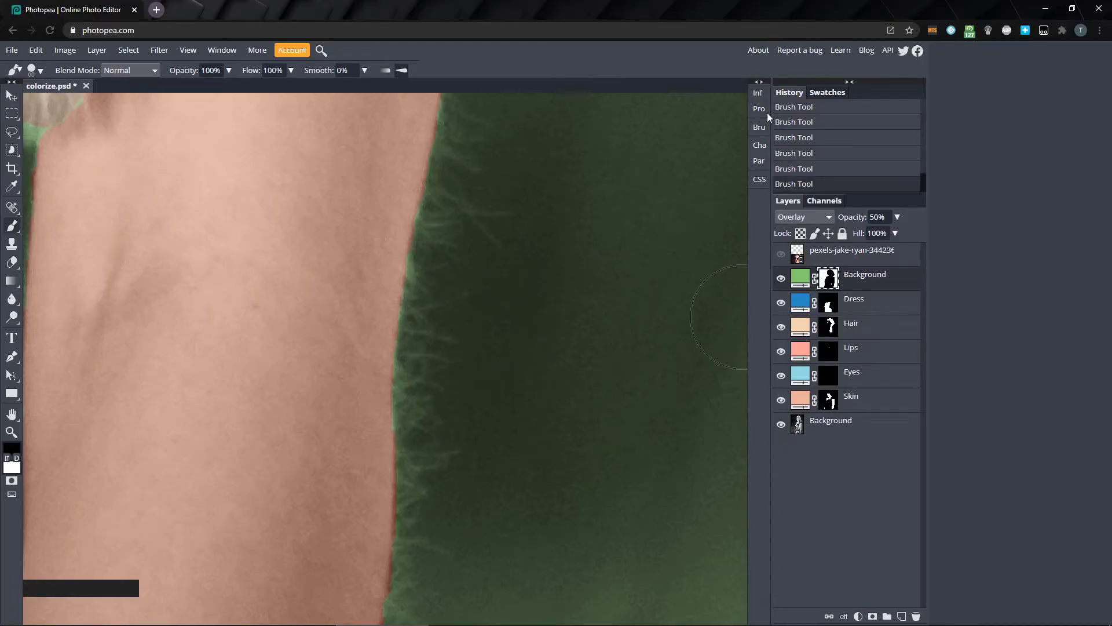
{"action": "left_click", "coordinate": [765, 112]}
{"action": "left_click", "coordinate": [621, 112]}
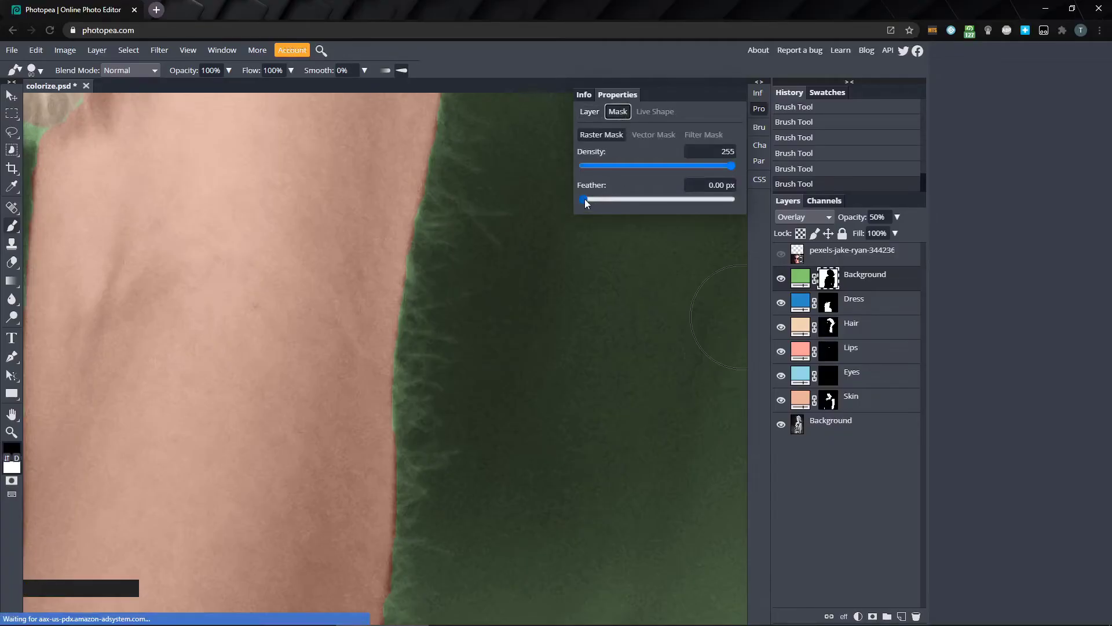
{"action": "left_click", "coordinate": [590, 200]}
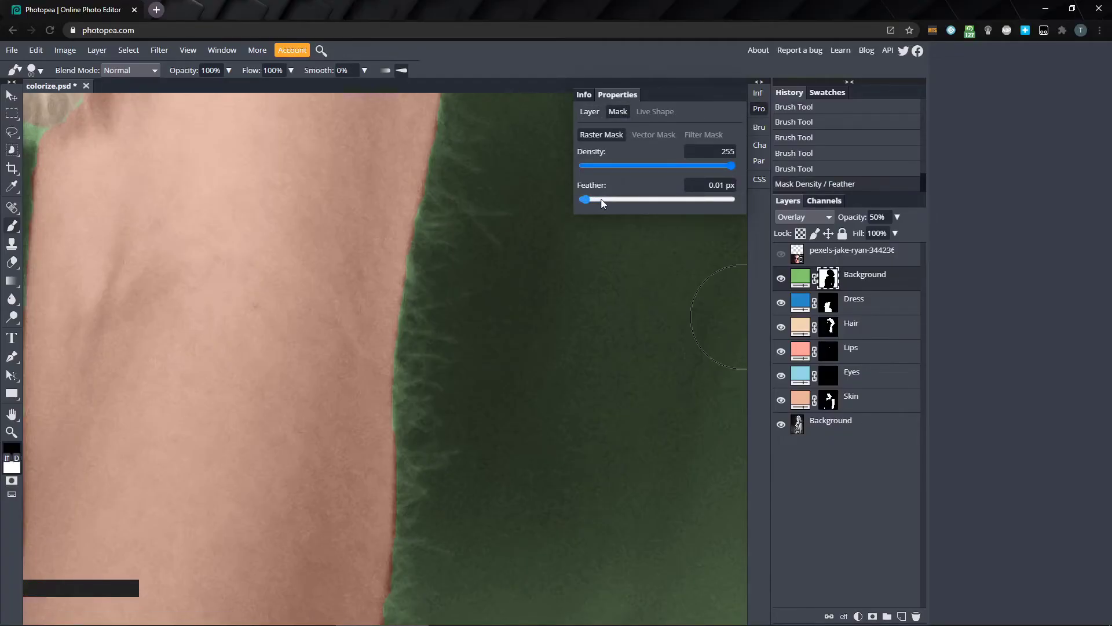